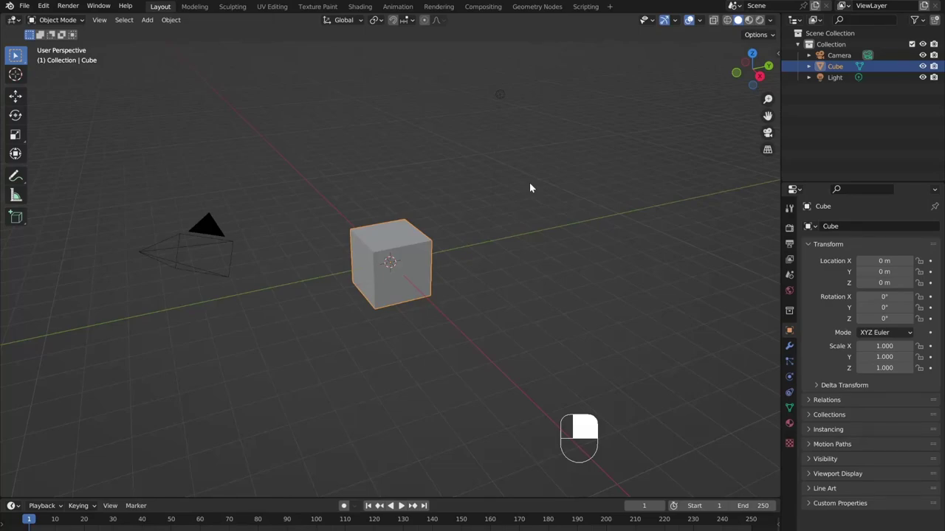
- Scale the default cube down along Z toward a flat slab
key("s")
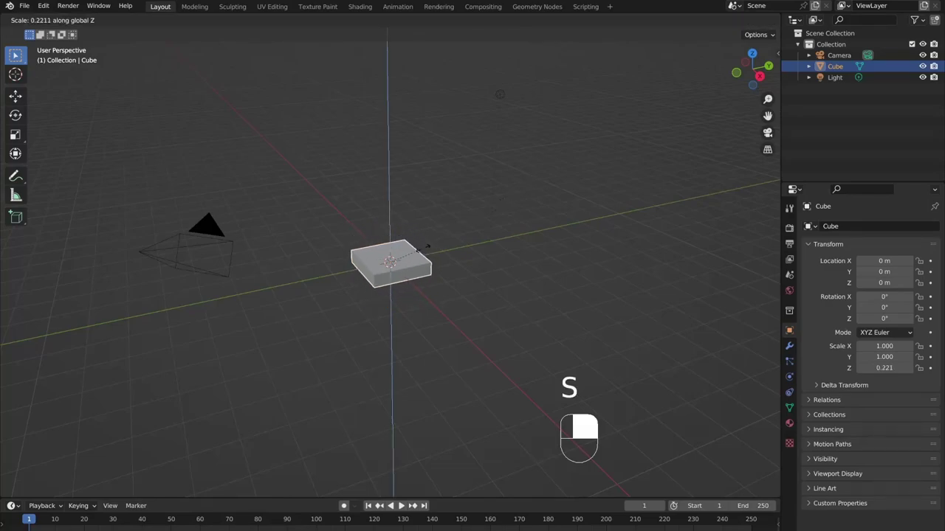
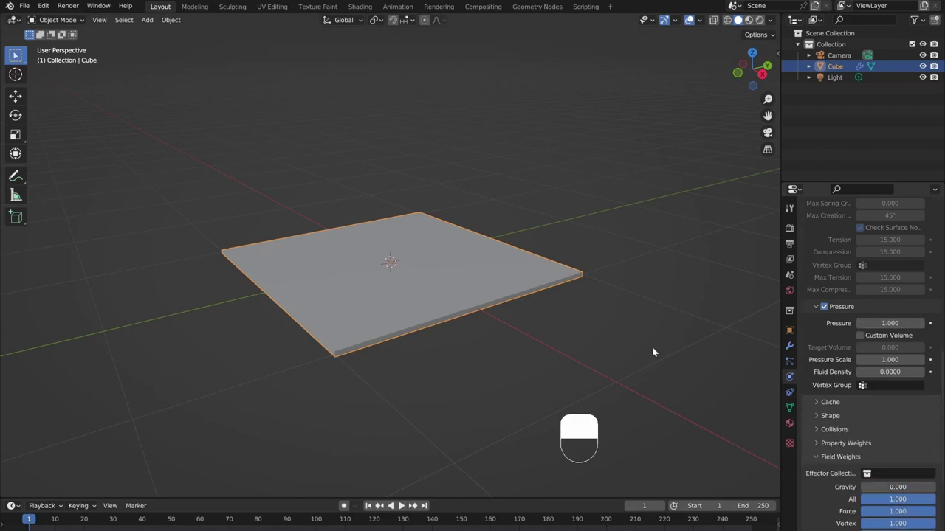
- Run the cloth simulation to frame 14 and frame the inflated pillow front-on
key("space")
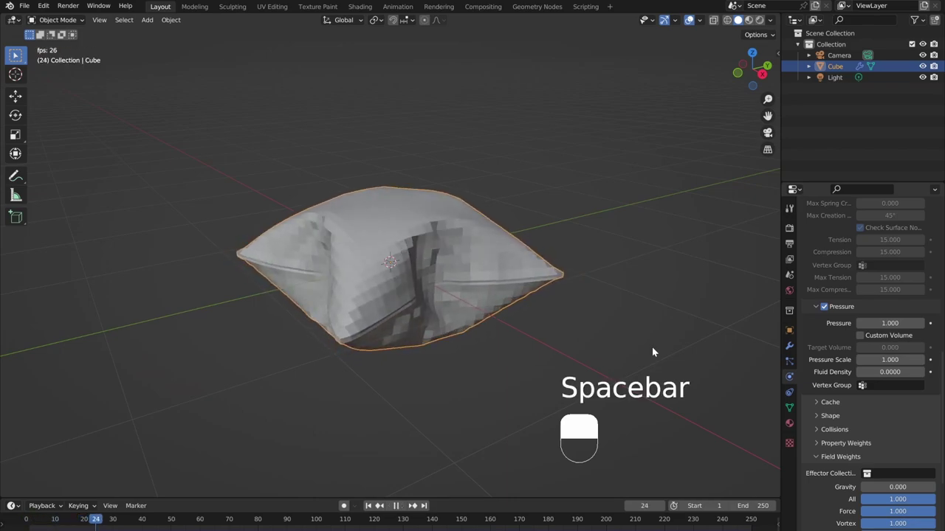
key("space")
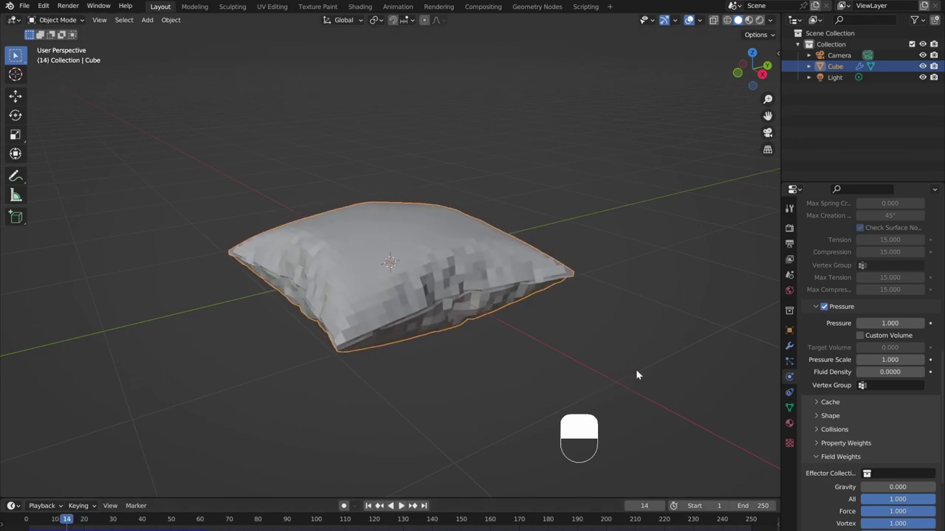
left_click_drag(791, 348, 909, 250)
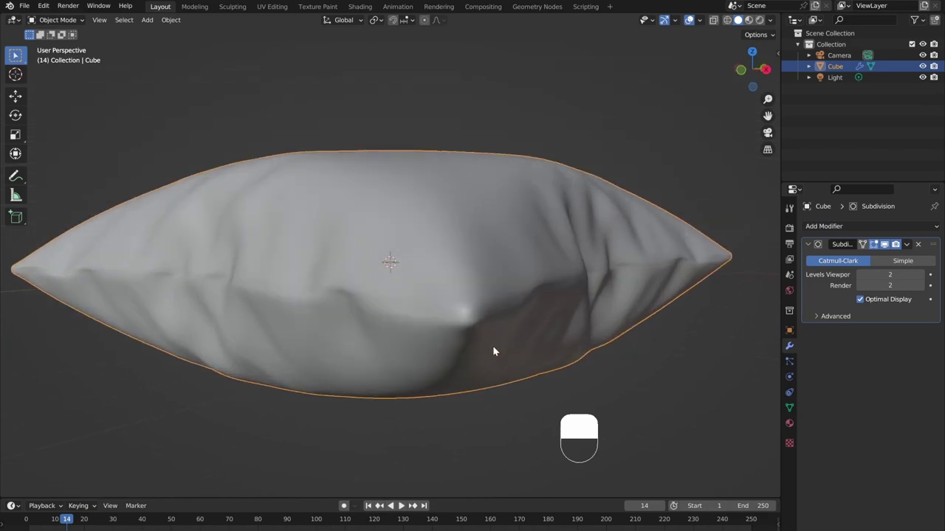
- Edit the pillow mesh for the fabric material and bring up the Cycles render settings
key("Tab")
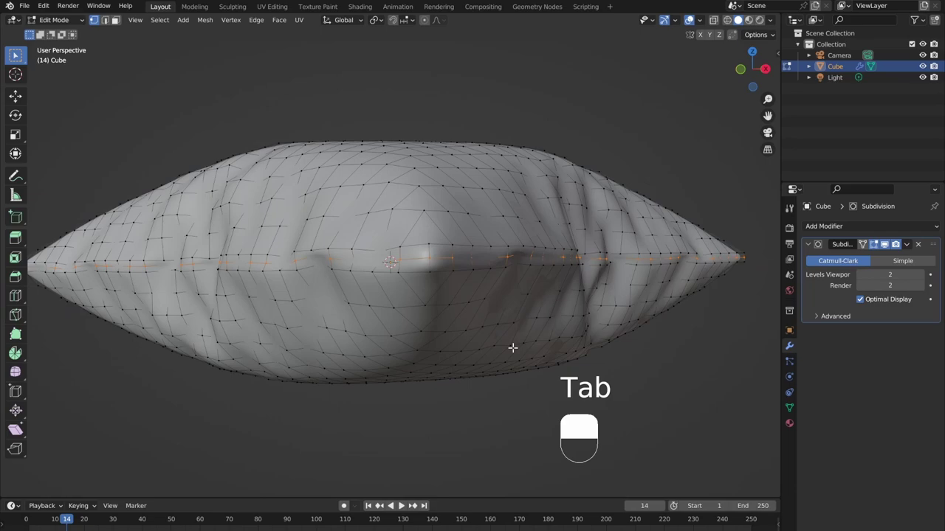
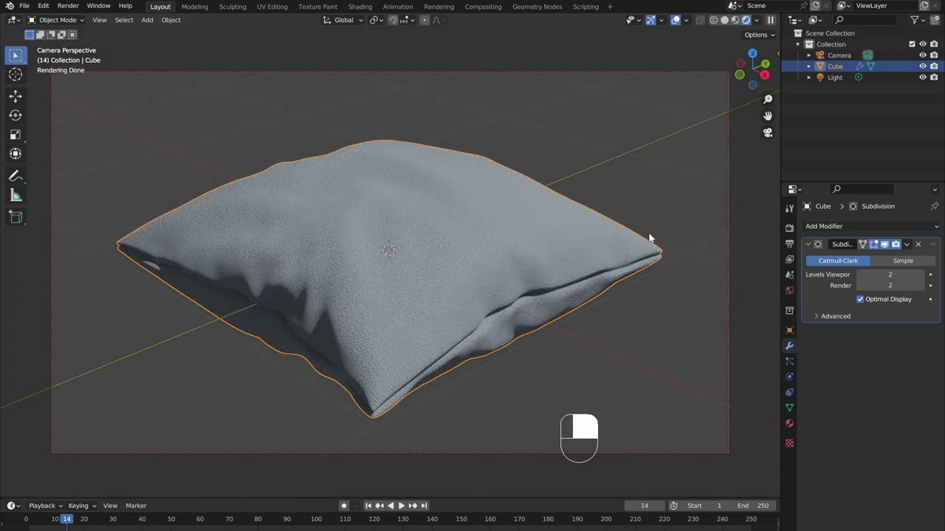
left_click(794, 230)
middle_click(794, 230)
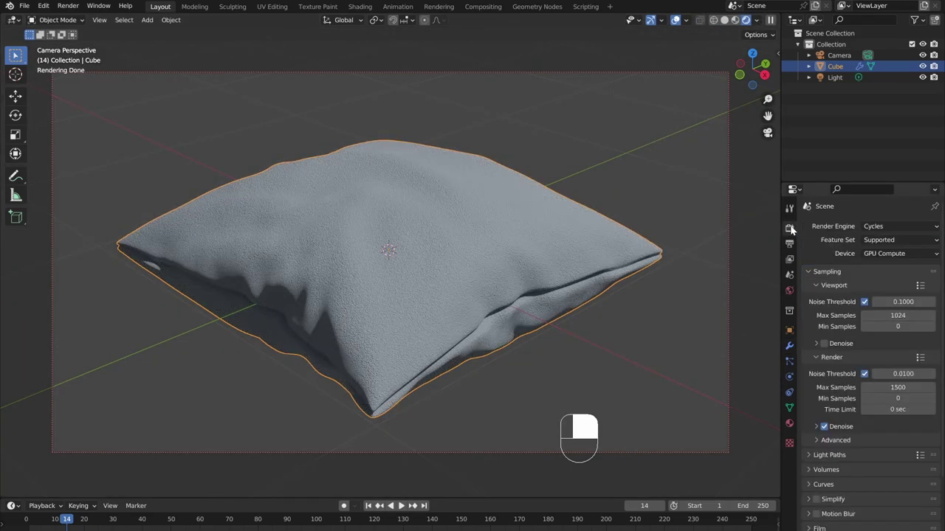